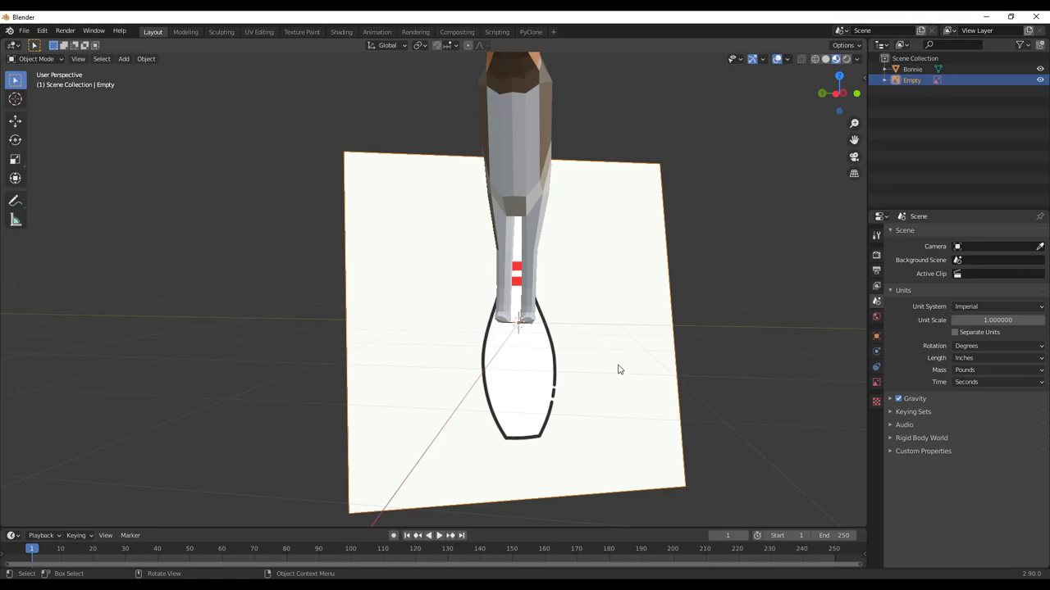
{"action": "key", "text": "n"}
{"action": "left_click", "coordinate": [770, 283]}
{"action": "middle_click", "coordinate": [770, 283]}
Step: Zoom out to review the pin profile before leaving Edit Mode
{"action": "scroll", "scroll_direction": "down", "scroll_amount": 3}
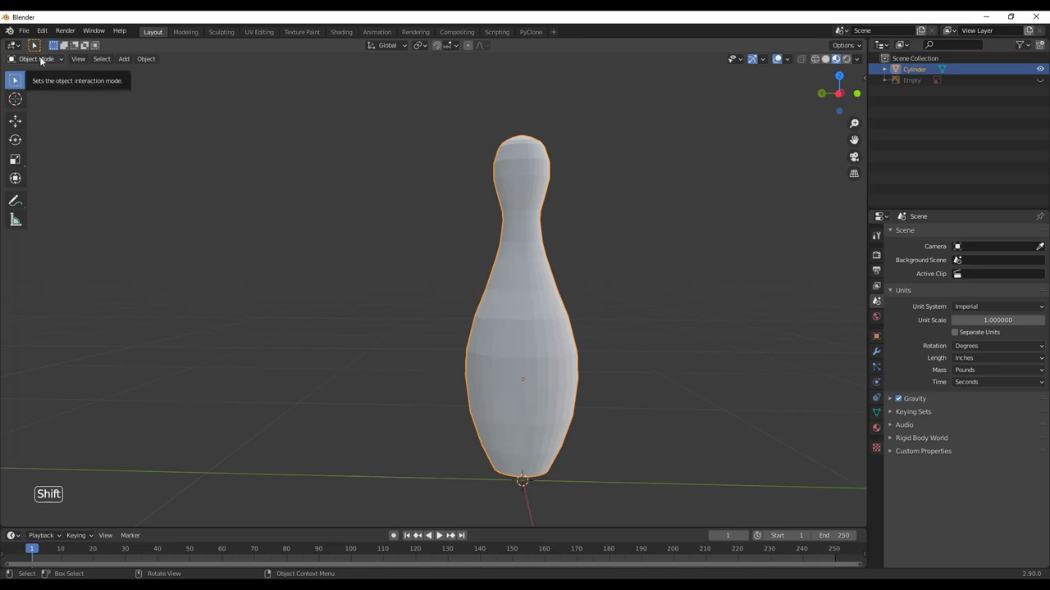
Step: Add a Subdivision Surface modifier to the pin from Modifier Properties
{"action": "key", "text": "n"}
{"action": "scroll", "scroll_direction": "down", "scroll_amount": 3}
{"action": "left_click", "coordinate": [536, 318]}
{"action": "scroll", "scroll_direction": "up", "scroll_amount": 3}
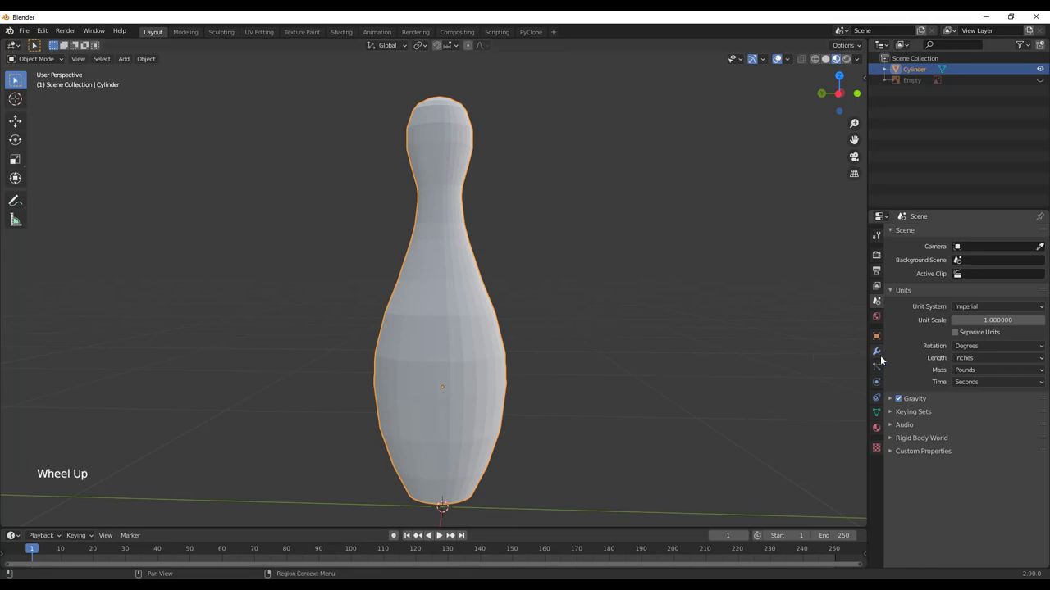
{"action": "left_click", "coordinate": [884, 357]}
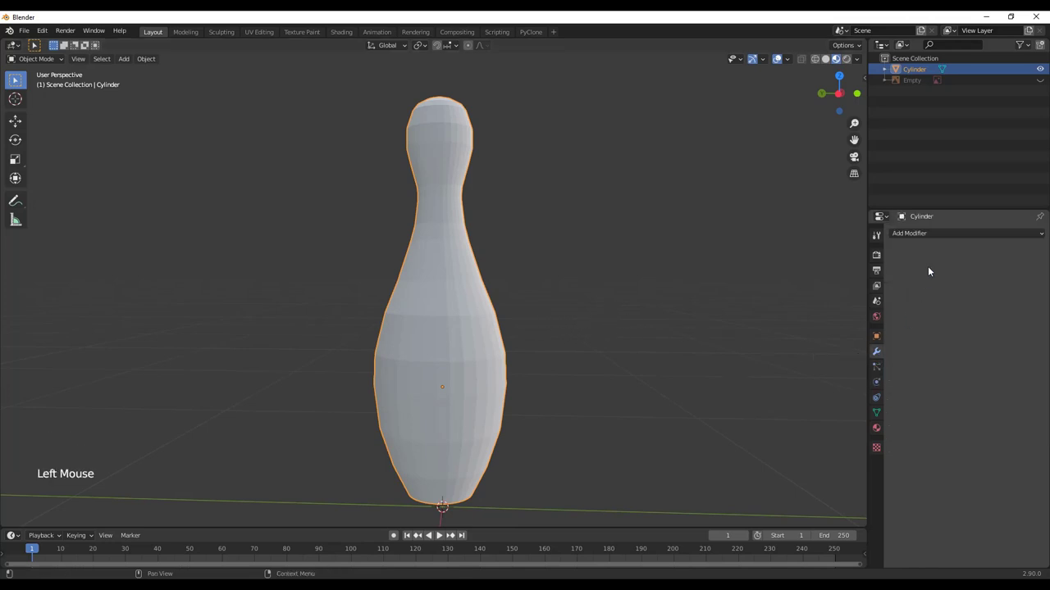
{"action": "left_click", "coordinate": [938, 238]}
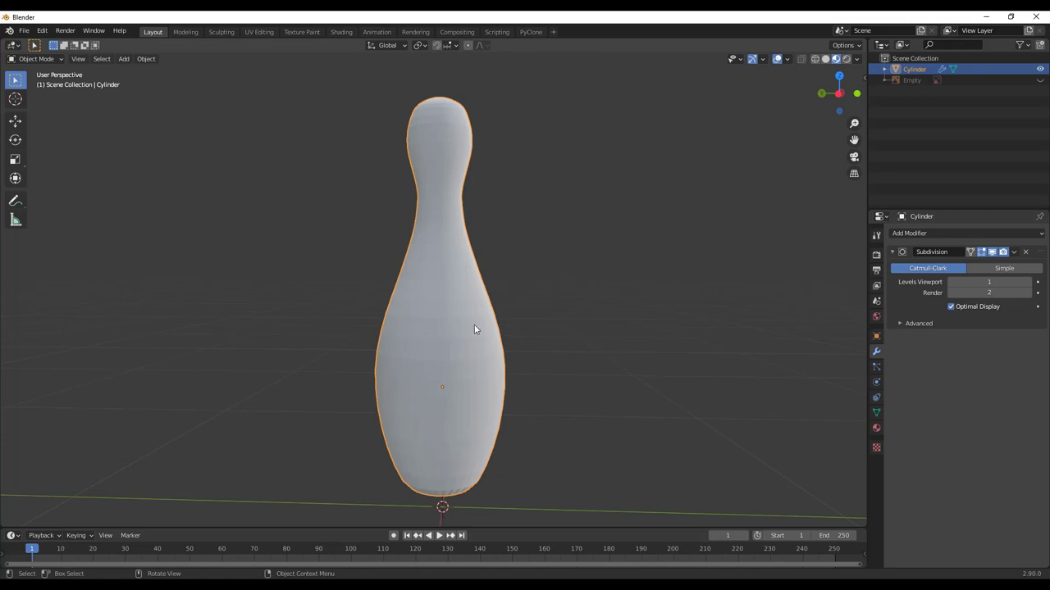
Step: Raise the modifier's Levels Viewport so the pin displays smoothly
{"action": "middle_click", "coordinate": [455, 294]}
{"action": "scroll", "scroll_direction": "up", "scroll_amount": 3}
{"action": "scroll", "scroll_direction": "up", "scroll_amount": 3}
{"action": "scroll", "scroll_direction": "down", "scroll_amount": 3}
{"action": "middle_click", "coordinate": [504, 207]}
{"action": "scroll", "scroll_direction": "down", "scroll_amount": 3}
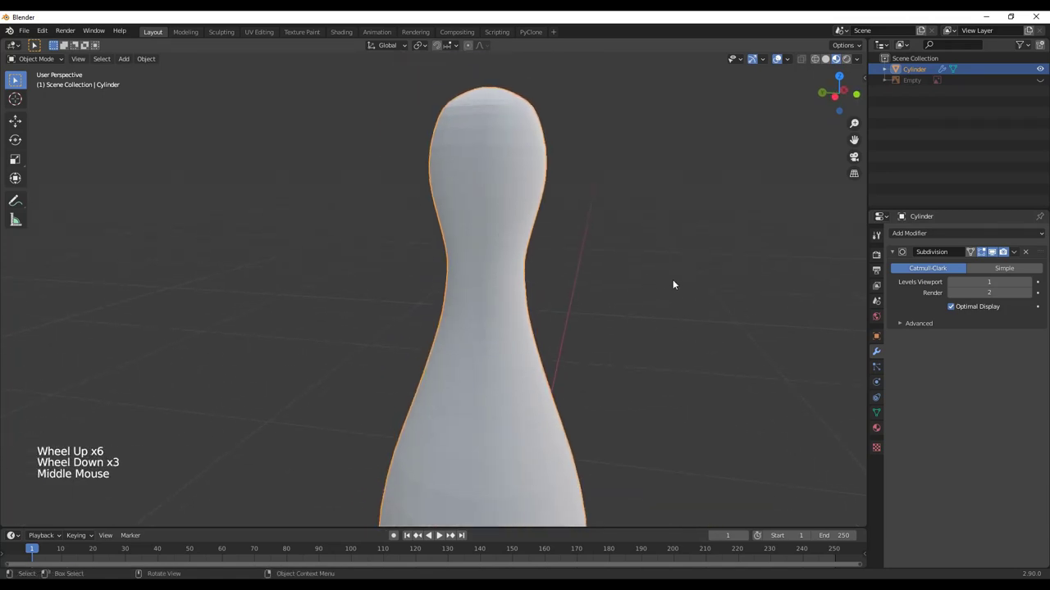
{"action": "left_click", "coordinate": [1034, 286]}
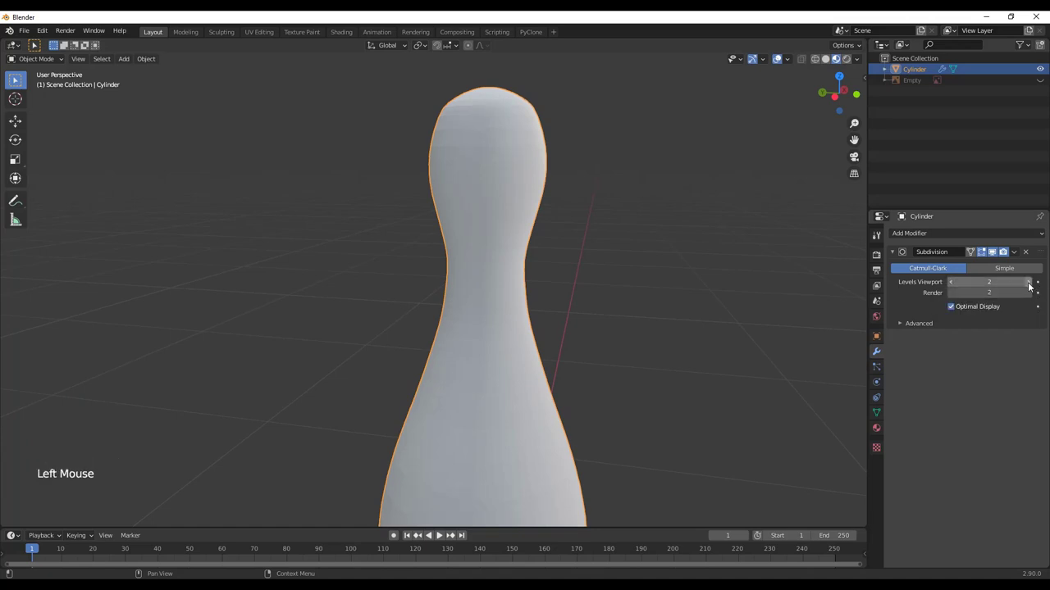
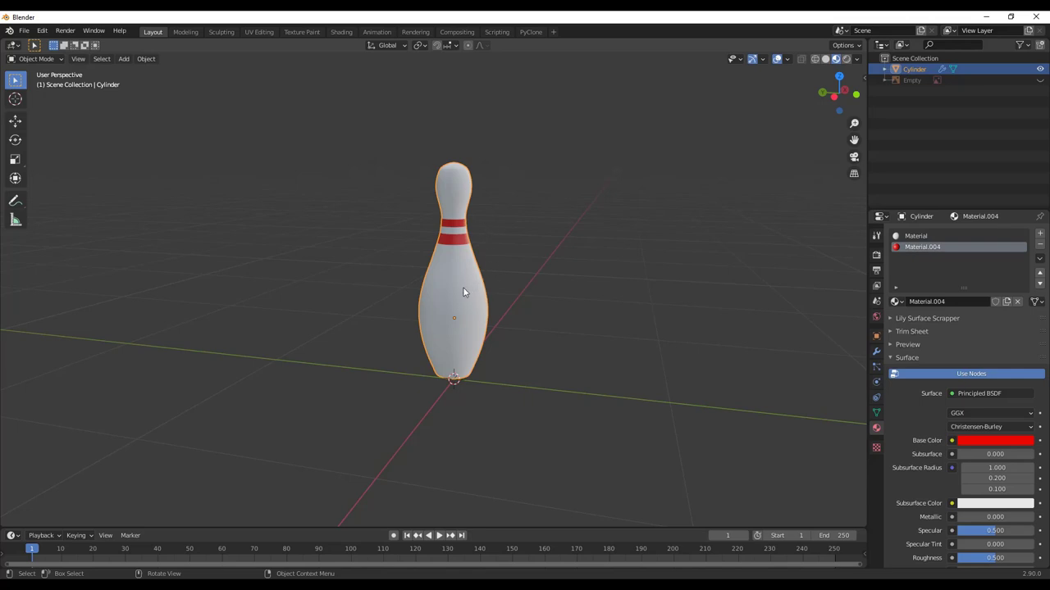
Step: Zoom in and out around the pin while positioning the duplicate
{"action": "scroll", "scroll_direction": "up", "scroll_amount": 3}
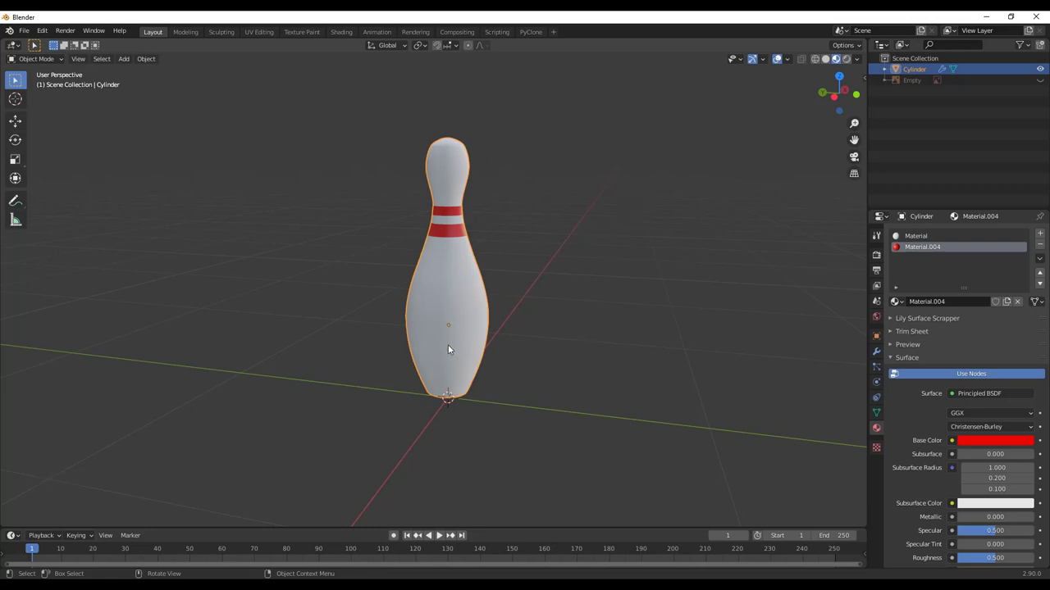
{"action": "scroll", "scroll_direction": "down", "scroll_amount": 3}
{"action": "scroll", "scroll_direction": "up", "scroll_amount": 3}
{"action": "scroll", "scroll_direction": "up", "scroll_amount": 3}
Step: Confirm the copy's position, then select the first pin's stripe faces in Edit Mode
{"action": "key", "text": "shift+d"}
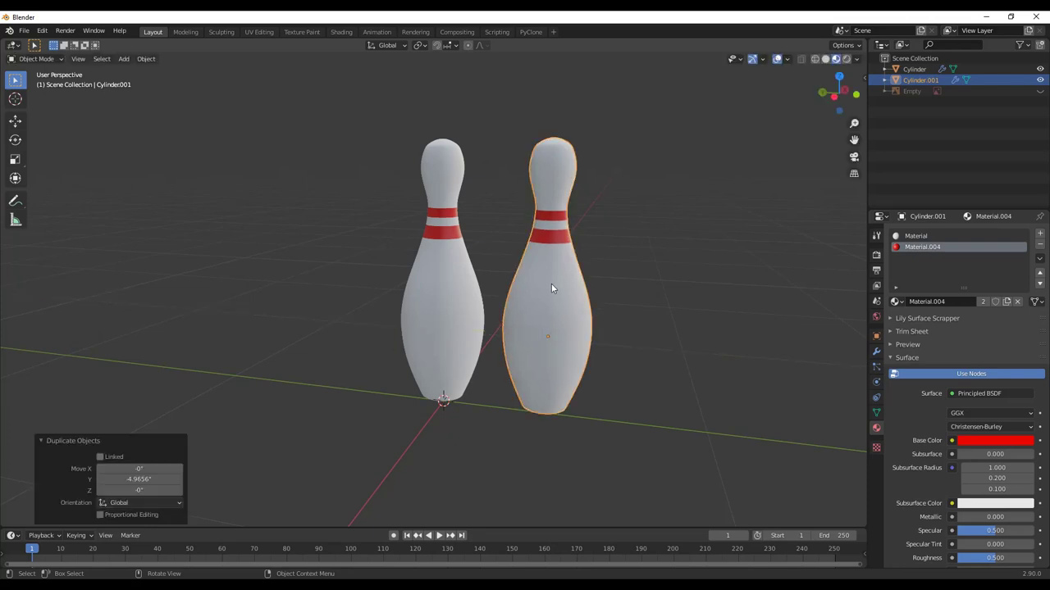
{"action": "left_click", "coordinate": [439, 313]}
{"action": "scroll", "scroll_direction": "up", "scroll_amount": 3}
{"action": "middle_click", "coordinate": [499, 270]}
{"action": "scroll", "scroll_direction": "down", "scroll_amount": 3}
{"action": "scroll", "scroll_direction": "up", "scroll_amount": 3}
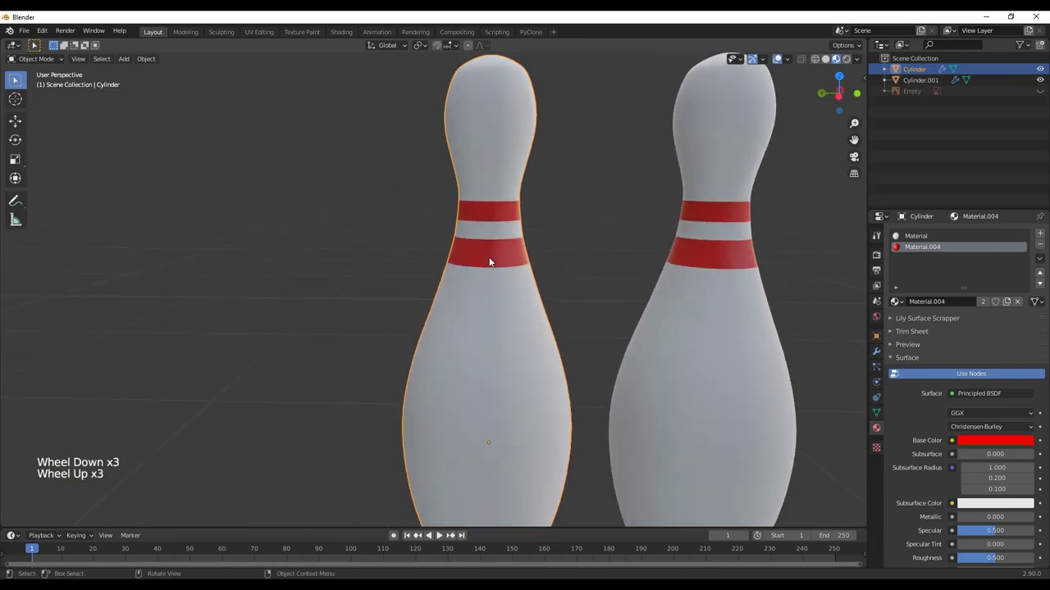
{"action": "left_click", "coordinate": [490, 262]}
{"action": "key", "text": "Tab"}
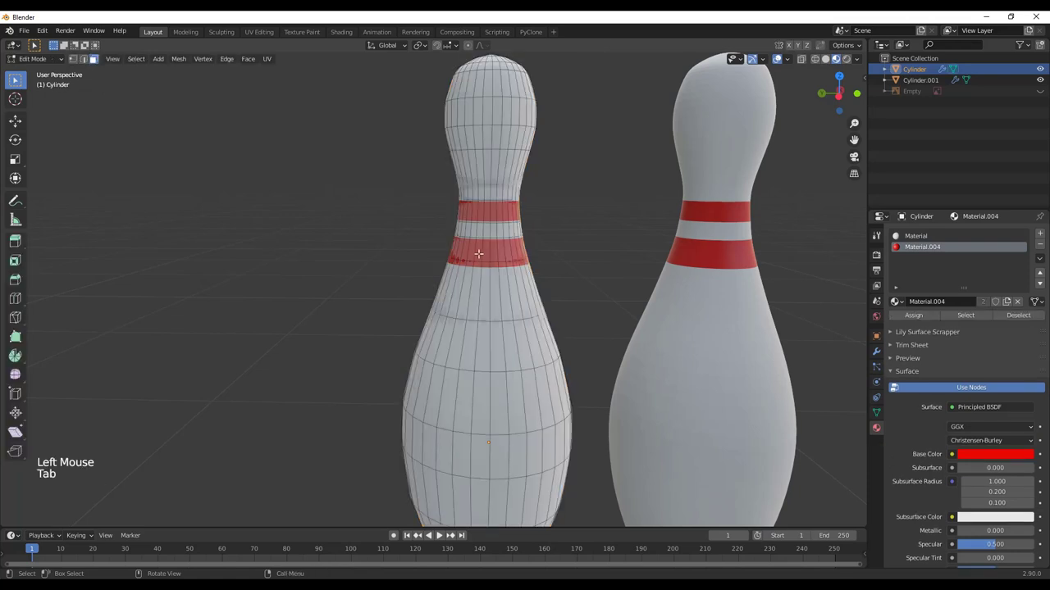
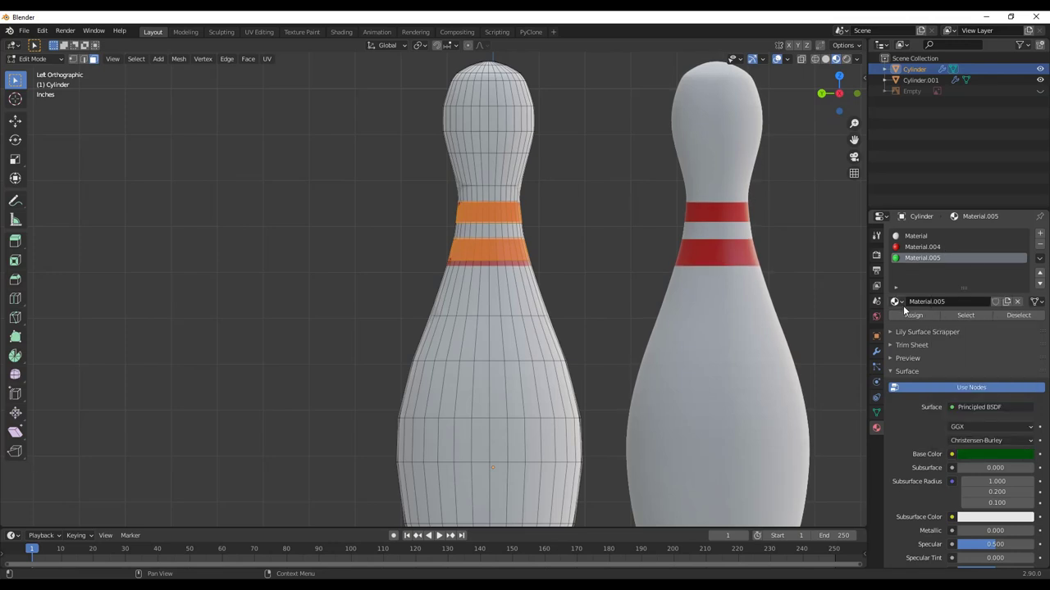
Step: Assign the new green material to the stripe faces and return to Object Mode
{"action": "left_click", "coordinate": [906, 319]}
{"action": "key", "text": "Tab"}
{"action": "scroll", "scroll_direction": "down", "scroll_amount": 3}
{"action": "middle_click", "coordinate": [556, 337]}
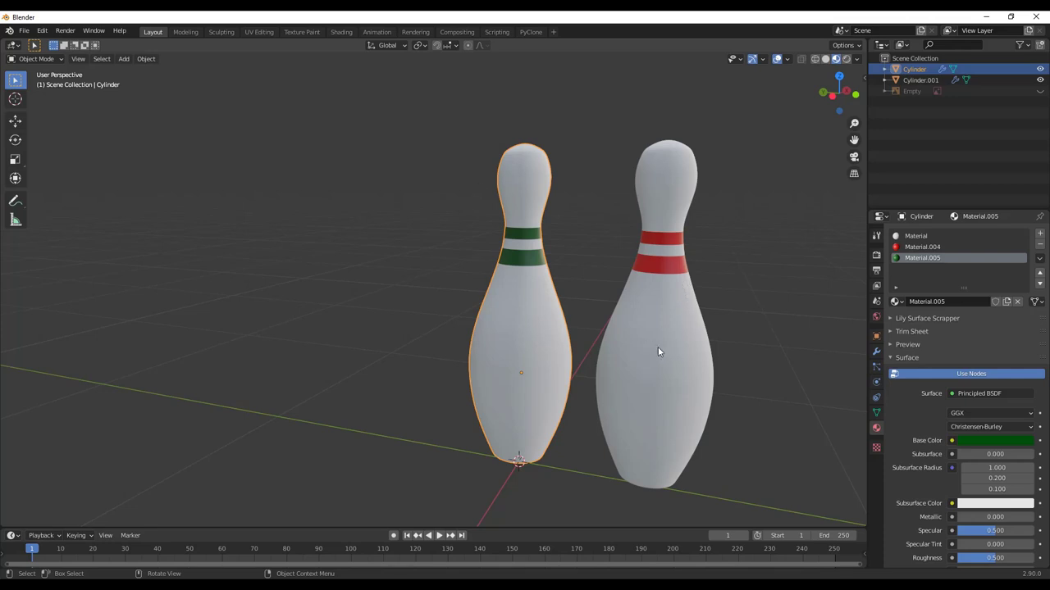
Step: Undo repeatedly until both pins have red stripes again
{"action": "key", "text": "ctrl+z"}
{"action": "key", "text": "ctrl+z"}
{"action": "key", "text": "ctrl+z"}
{"action": "key", "text": "ctrl+z"}
{"action": "key", "text": "ctrl+z"}
{"action": "key", "text": "ctrl+z"}
{"action": "key", "text": "ctrl+z"}
{"action": "key", "text": "ctrl+z"}
{"action": "key", "text": "ctrl+z"}
{"action": "key", "text": "ctrl+z"}
{"action": "key", "text": "ctrl+z"}
{"action": "key", "text": "ctrl+z"}
Step: Move the second pin along the Y axis and select the first pin
{"action": "scroll", "scroll_direction": "down", "scroll_amount": 3}
{"action": "scroll", "scroll_direction": "up", "scroll_amount": 3}
{"action": "scroll", "scroll_direction": "up", "scroll_amount": 3}
{"action": "key", "text": "alt+d"}
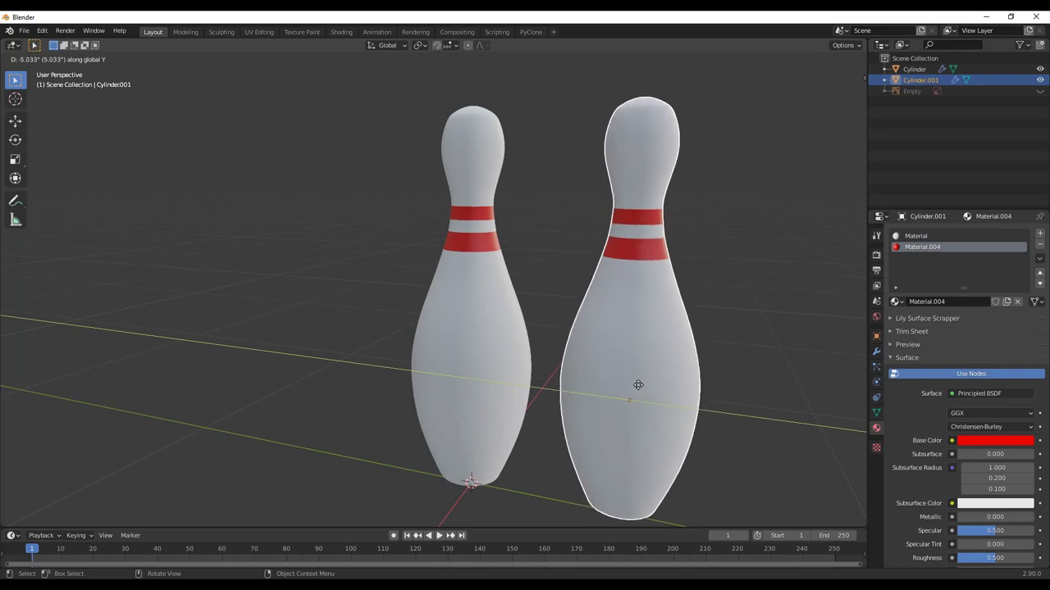
{"action": "scroll", "scroll_direction": "down", "scroll_amount": 3}
{"action": "scroll", "scroll_direction": "up", "scroll_amount": 3}
{"action": "left_click", "coordinate": [382, 297]}
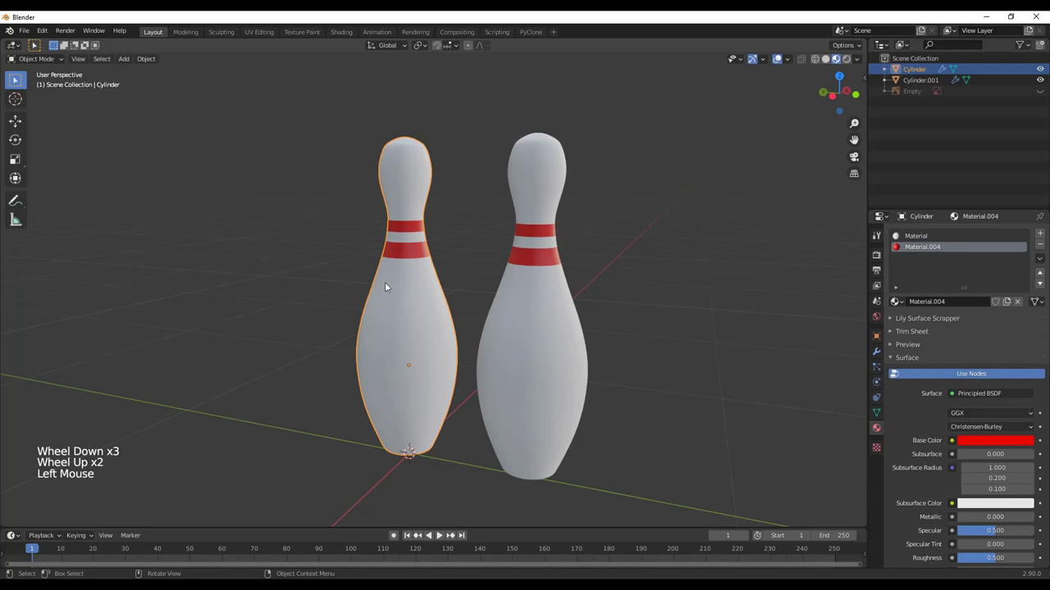
Step: Assign Material.005 green to the stripe faces of both pins and return to Object Mode
{"action": "key", "text": "Tab"}
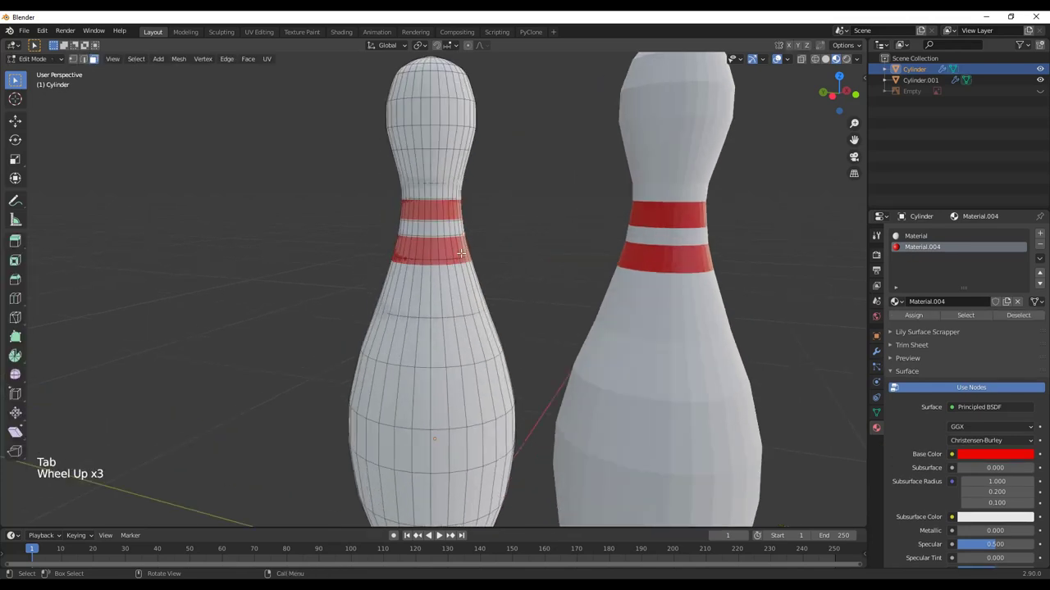
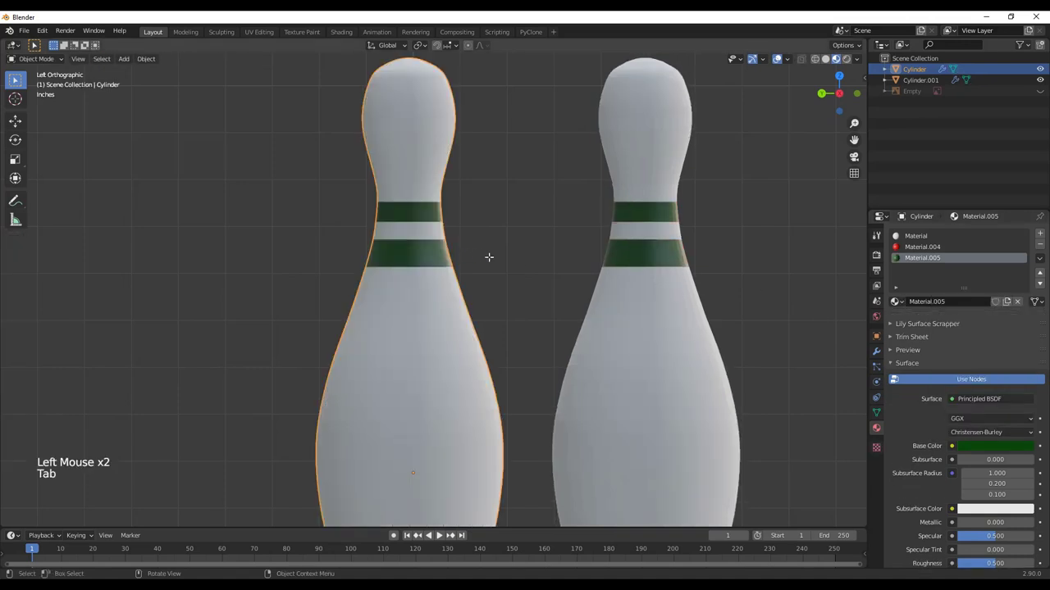
{"action": "middle_click", "coordinate": [500, 302]}
{"action": "scroll", "scroll_direction": "down", "scroll_amount": 3}
{"action": "scroll", "scroll_direction": "down", "scroll_amount": 3}
{"action": "left_click", "coordinate": [547, 308]}
{"action": "left_click", "coordinate": [379, 295]}
{"action": "left_click", "coordinate": [525, 317]}
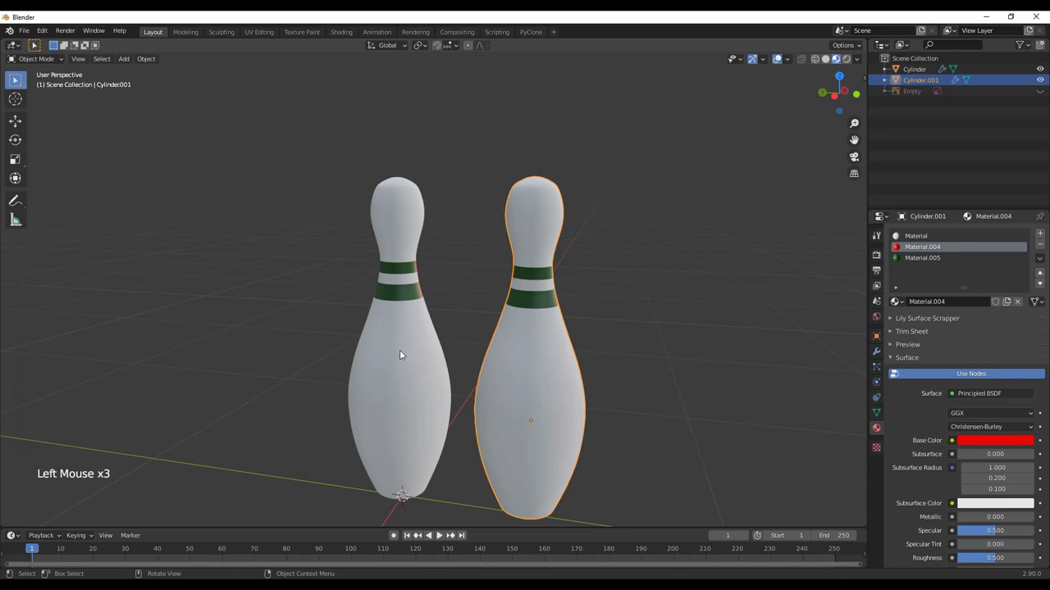
Step: Orbit and zoom around the two pins before duplicating them
{"action": "scroll", "scroll_direction": "down", "scroll_amount": 3}
{"action": "scroll", "scroll_direction": "down", "scroll_amount": 3}
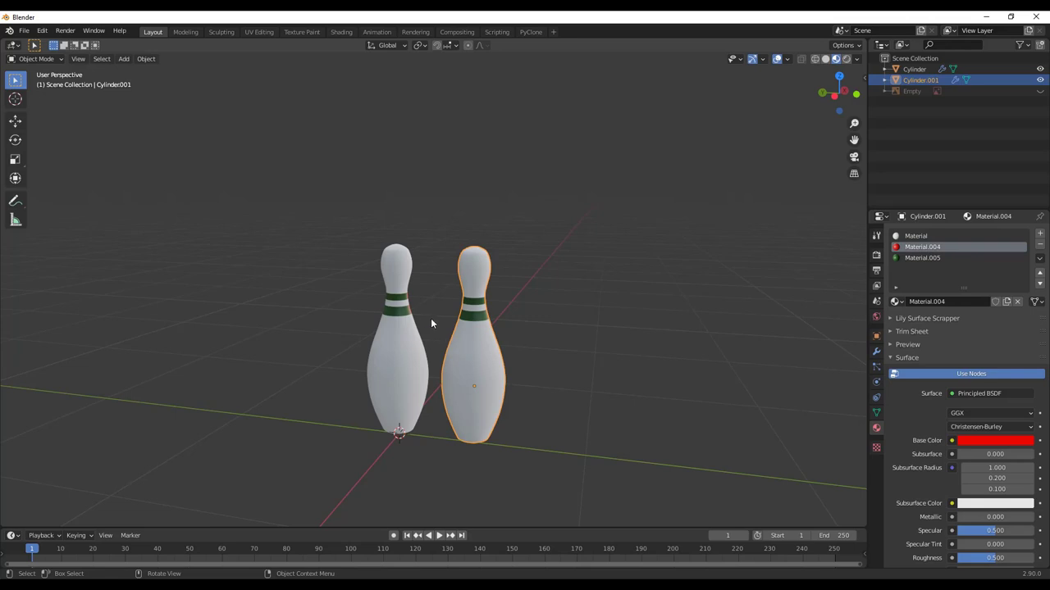
{"action": "scroll", "scroll_direction": "up", "scroll_amount": 3}
{"action": "middle_click", "coordinate": [444, 329]}
{"action": "scroll", "scroll_direction": "up", "scroll_amount": 3}
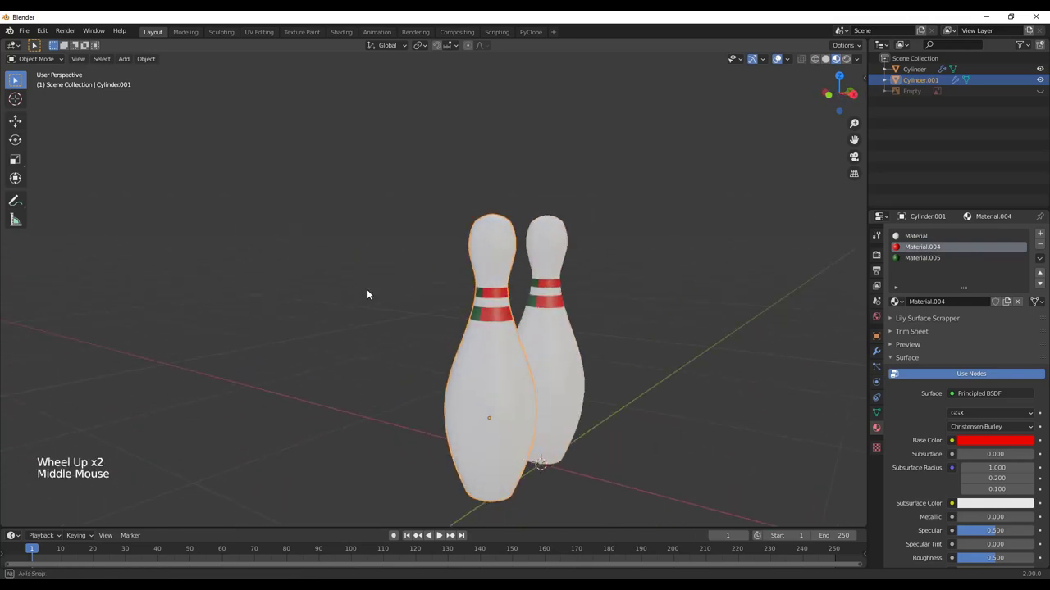
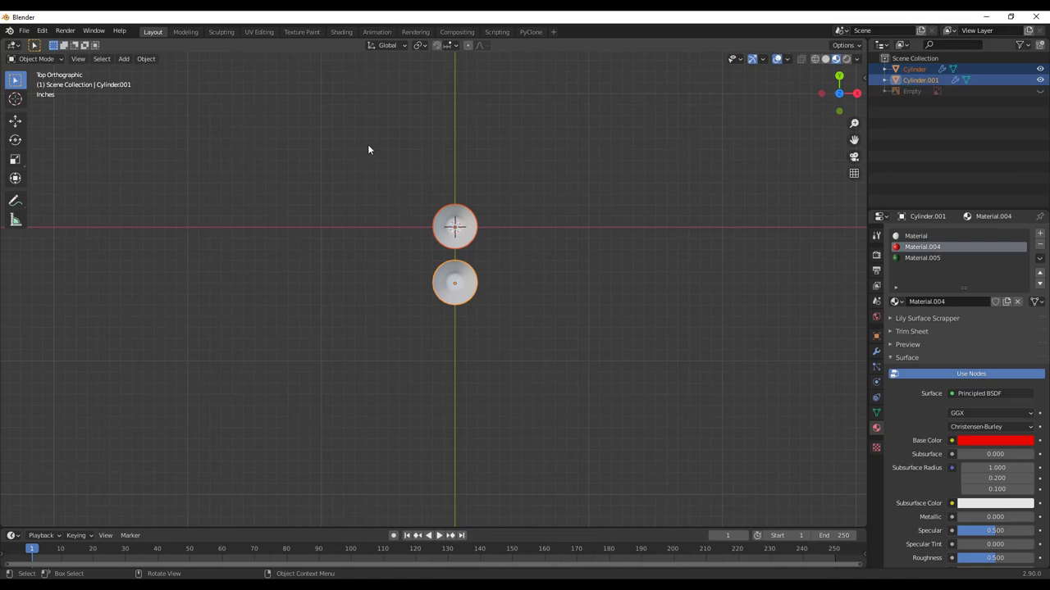
Step: Place the row of four, then duplicate three pins for the second row
{"action": "key", "text": "alt+d"}
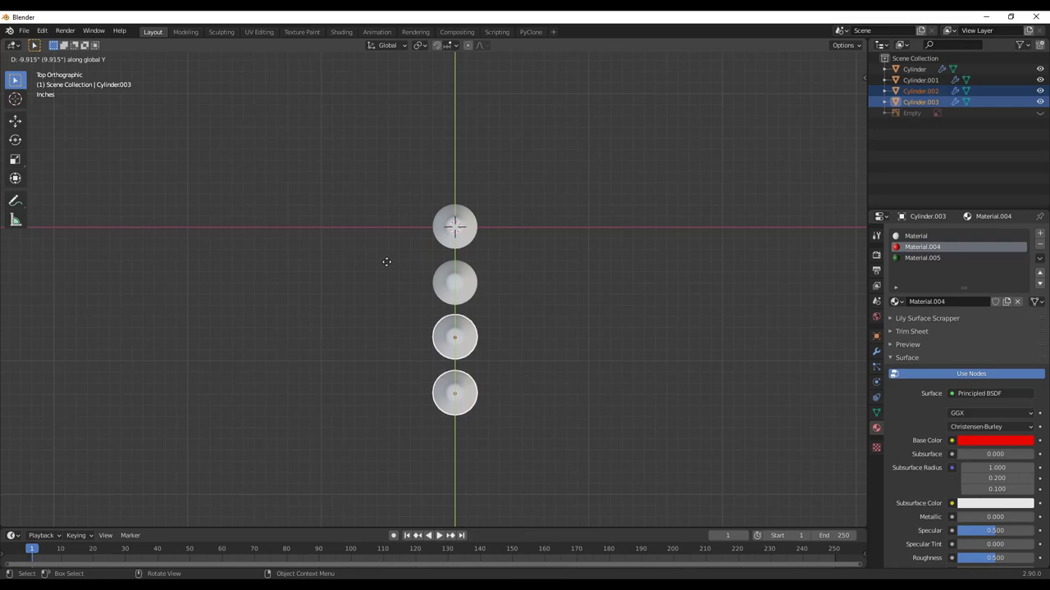
{"action": "left_click", "coordinate": [402, 179]}
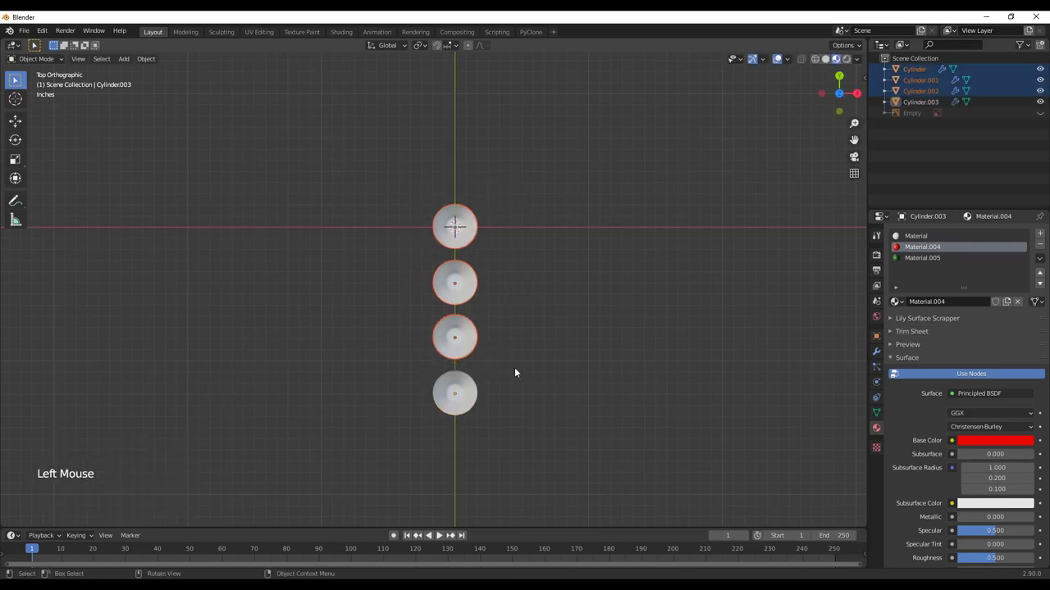
{"action": "key", "text": "alt+d"}
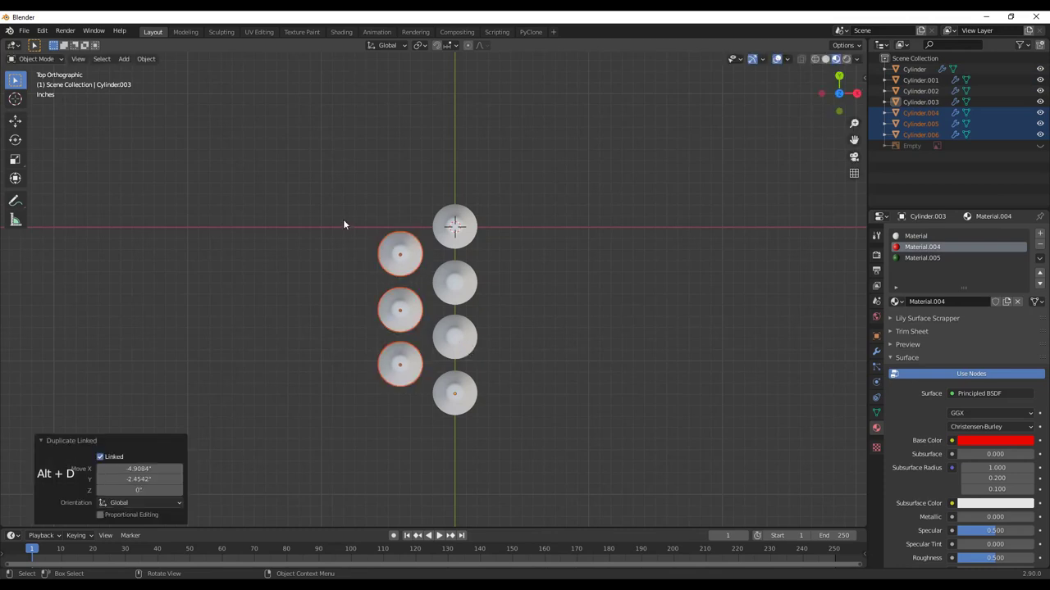
Step: Duplicate two pins and then one pin to complete the triangle's last rows
{"action": "left_click", "coordinate": [344, 207]}
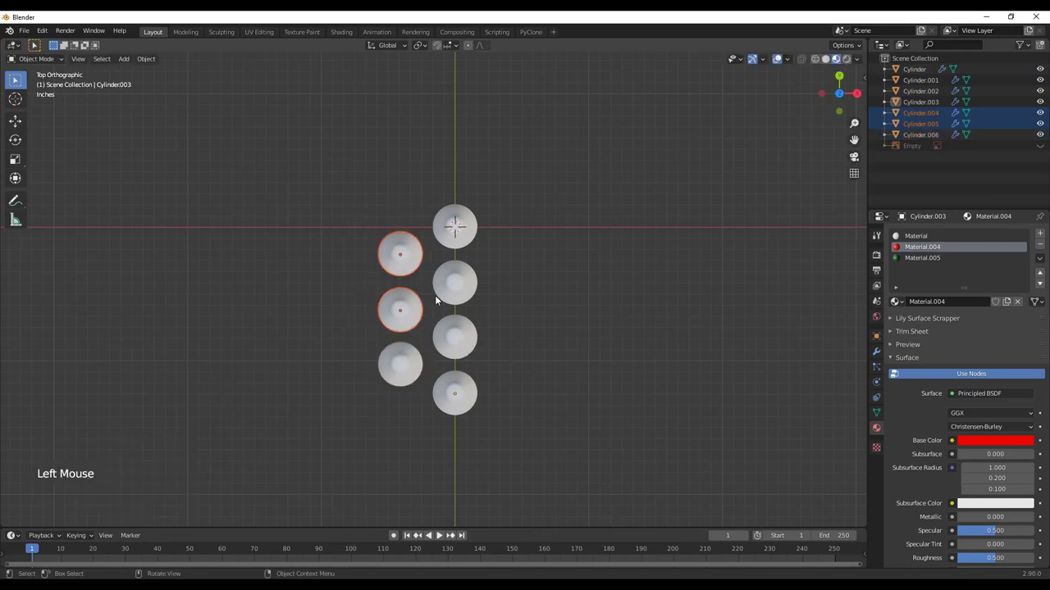
{"action": "key", "text": "alt+d"}
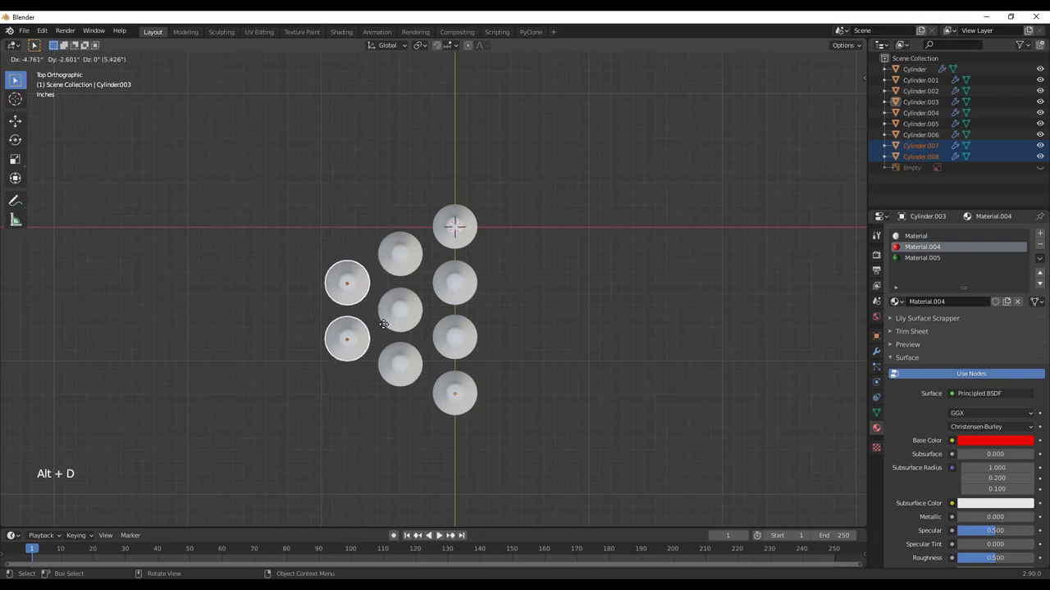
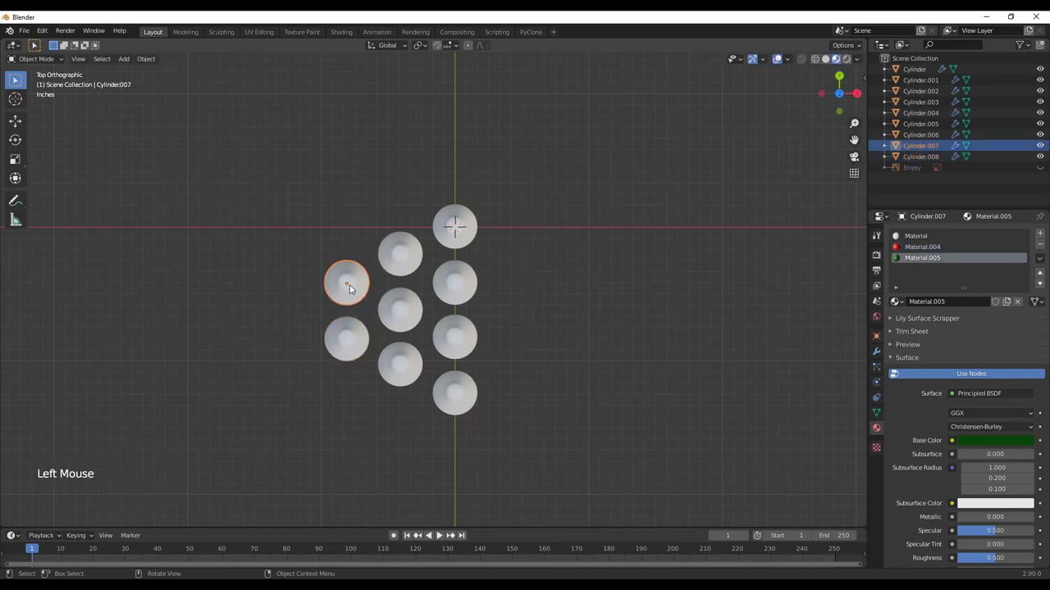
{"action": "key", "text": "alt+d"}
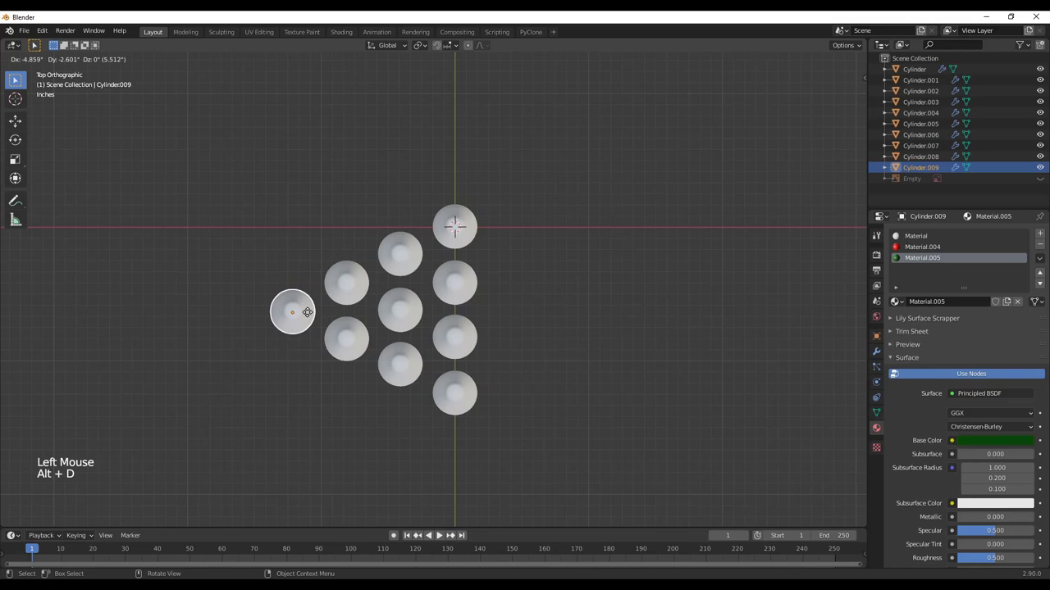
Step: Orbit from top view into a side perspective of the ten-pin triangle
{"action": "middle_click", "coordinate": [265, 439]}
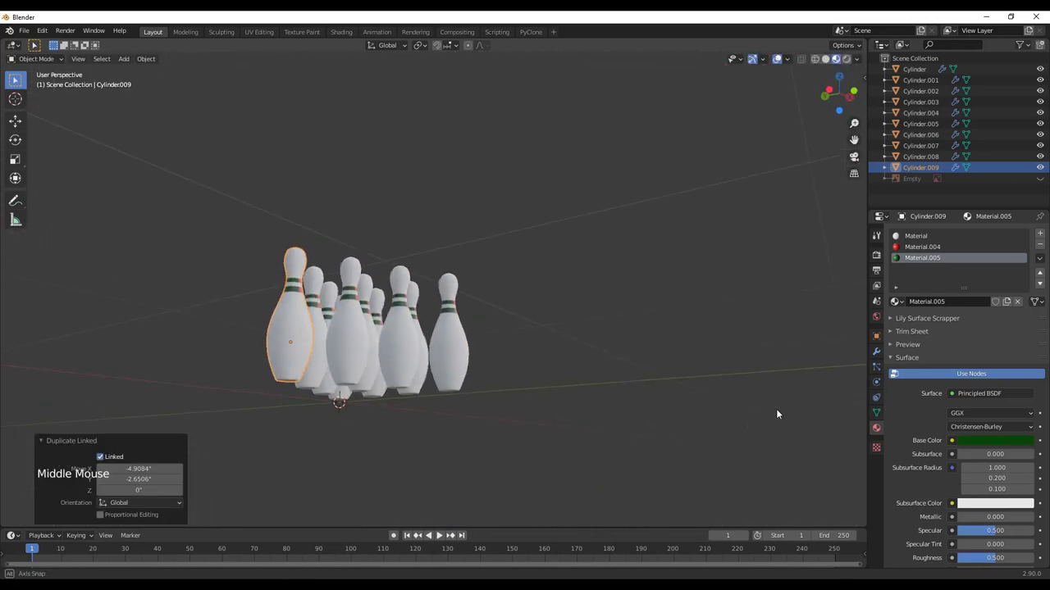
{"action": "middle_click", "coordinate": [410, 382]}
{"action": "scroll", "scroll_direction": "down", "scroll_amount": 3}
{"action": "middle_click", "coordinate": [447, 322]}
{"action": "middle_click", "coordinate": [415, 313]}
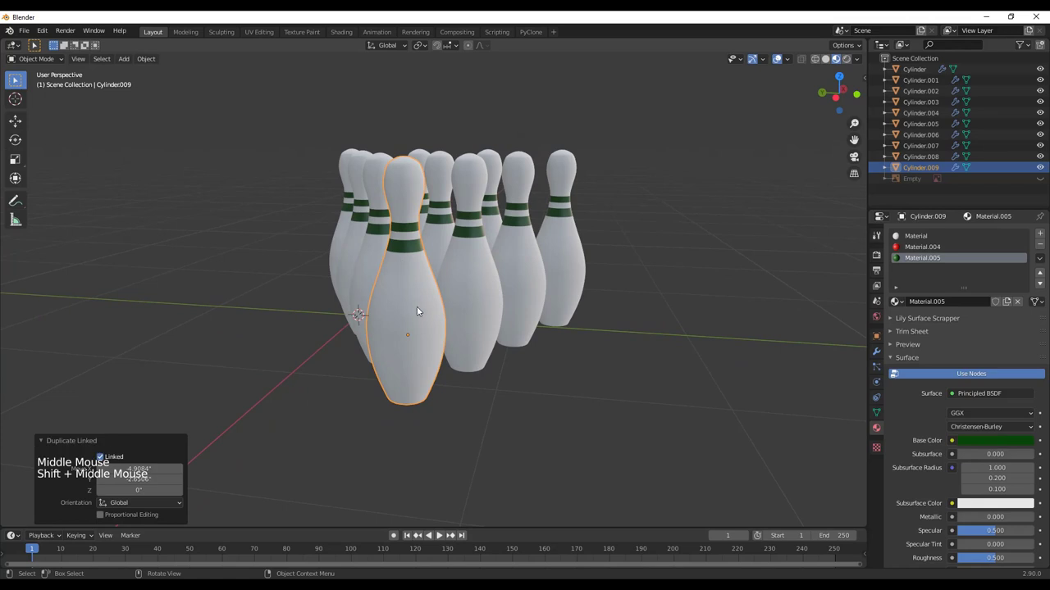